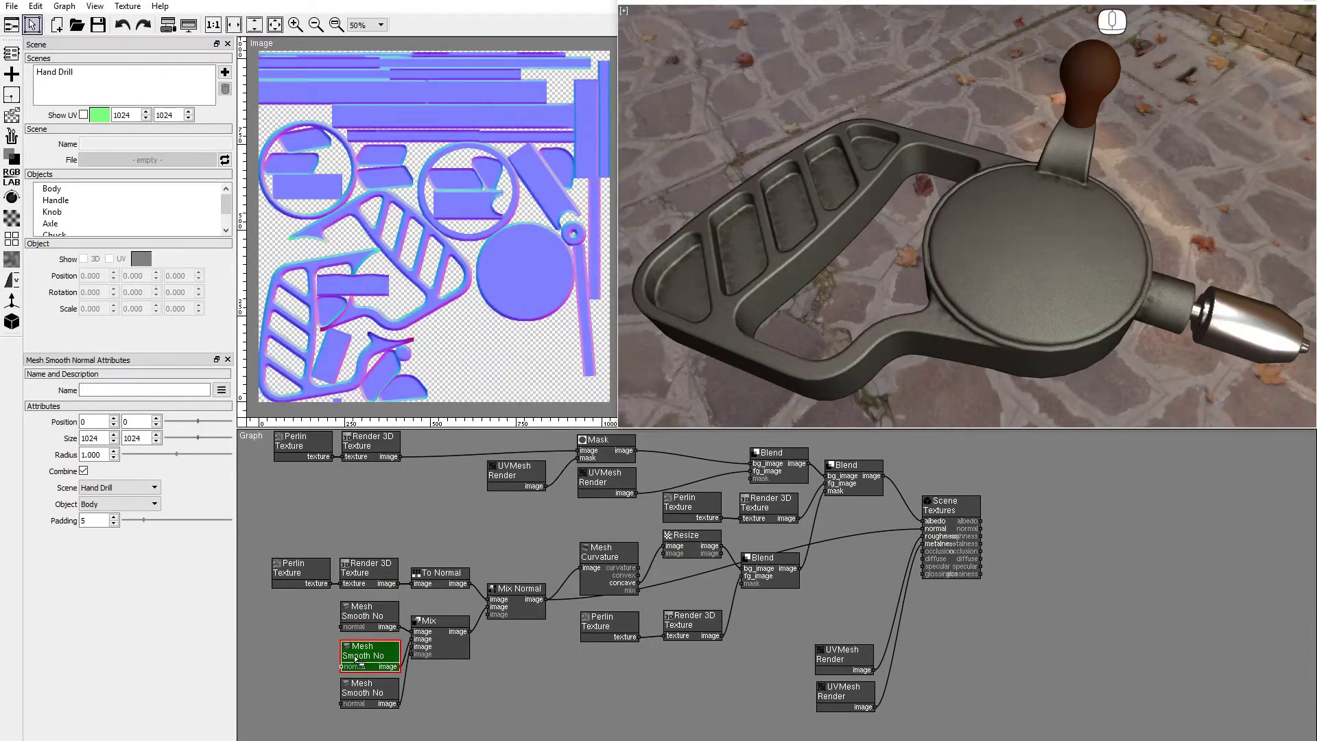
- Preview the handle's smooth-normal bevel, the merged bevel normals and the combined normal map
double_click(359, 686)
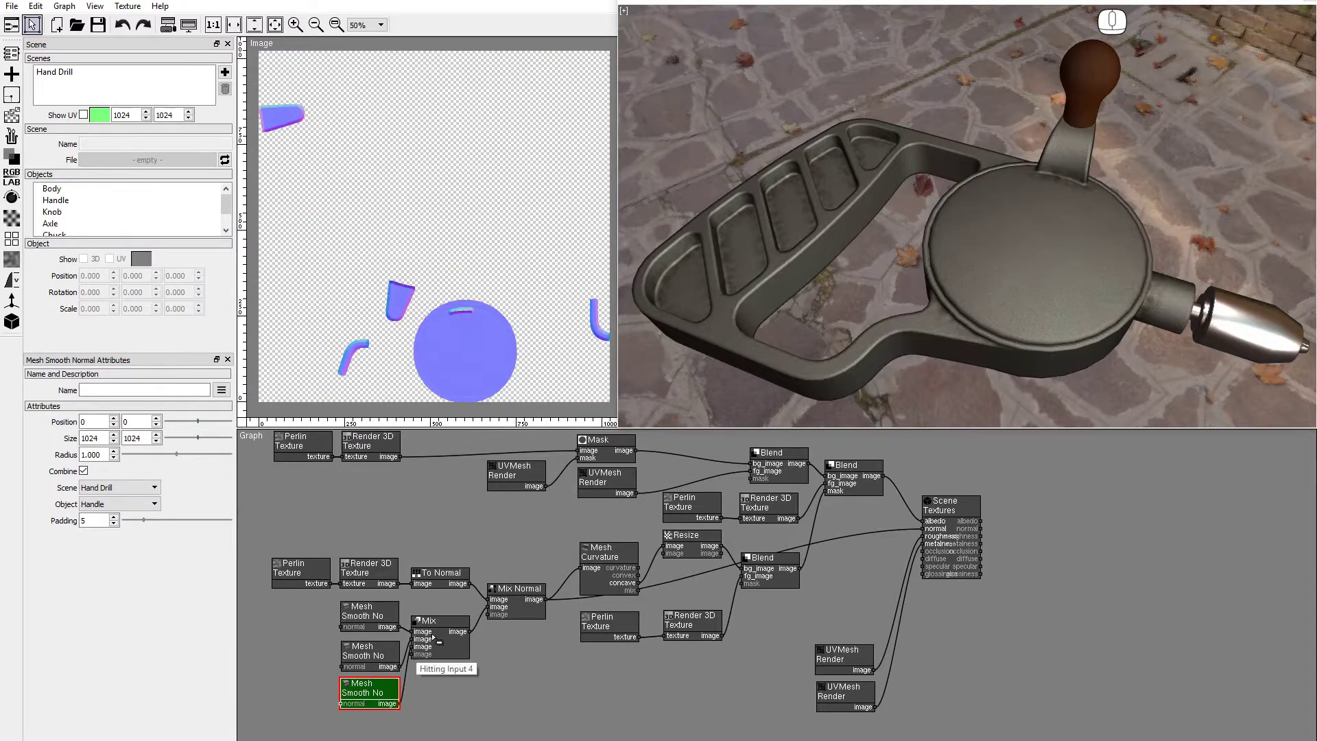
double_click(19, 126)
double_click(509, 606)
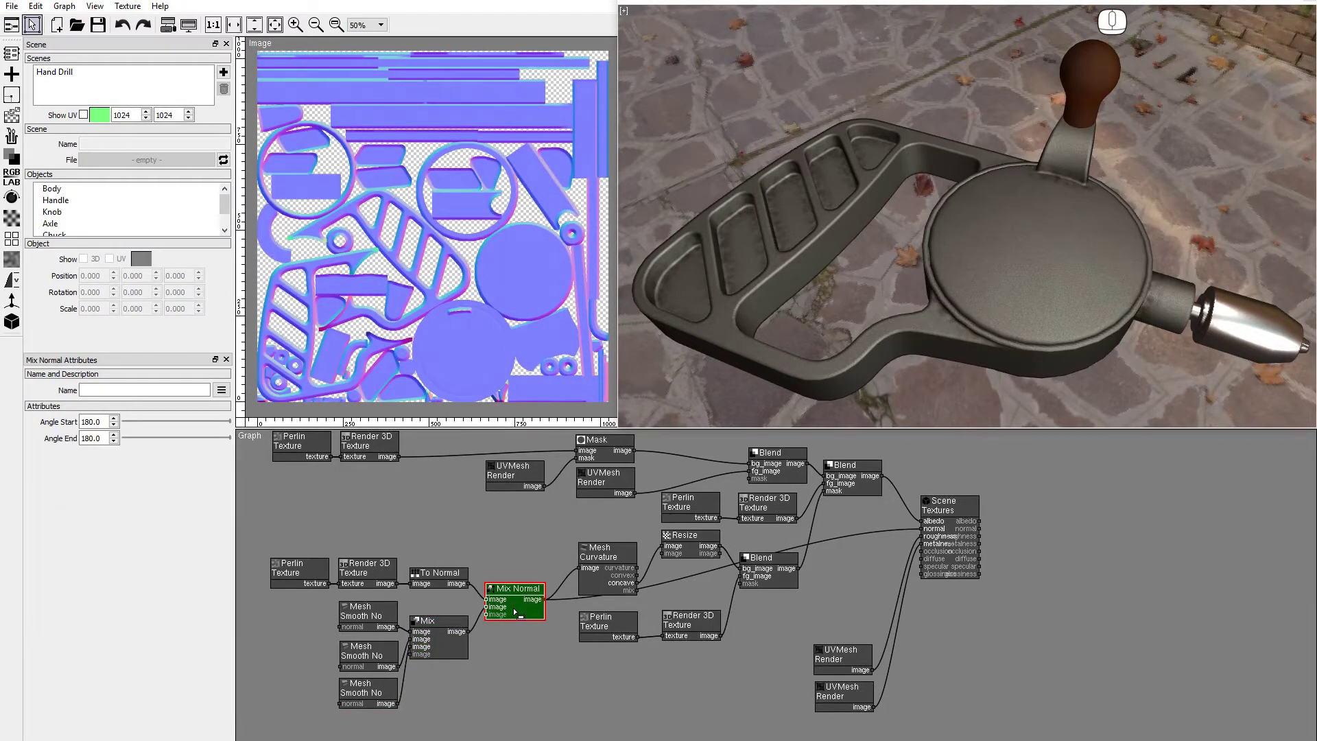
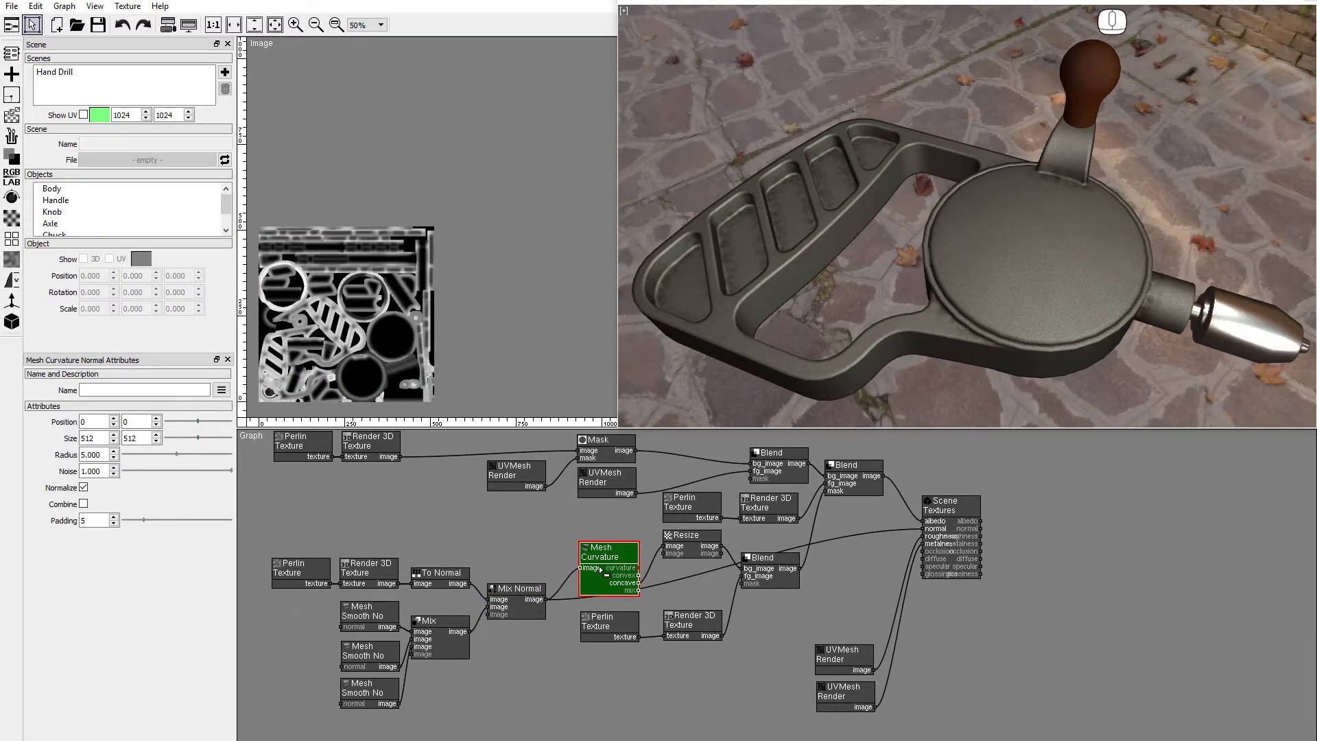
- Preview the concave curvature mask, its noise-broken version and the base colour blend
double_click(19, 127)
double_click(19, 127)
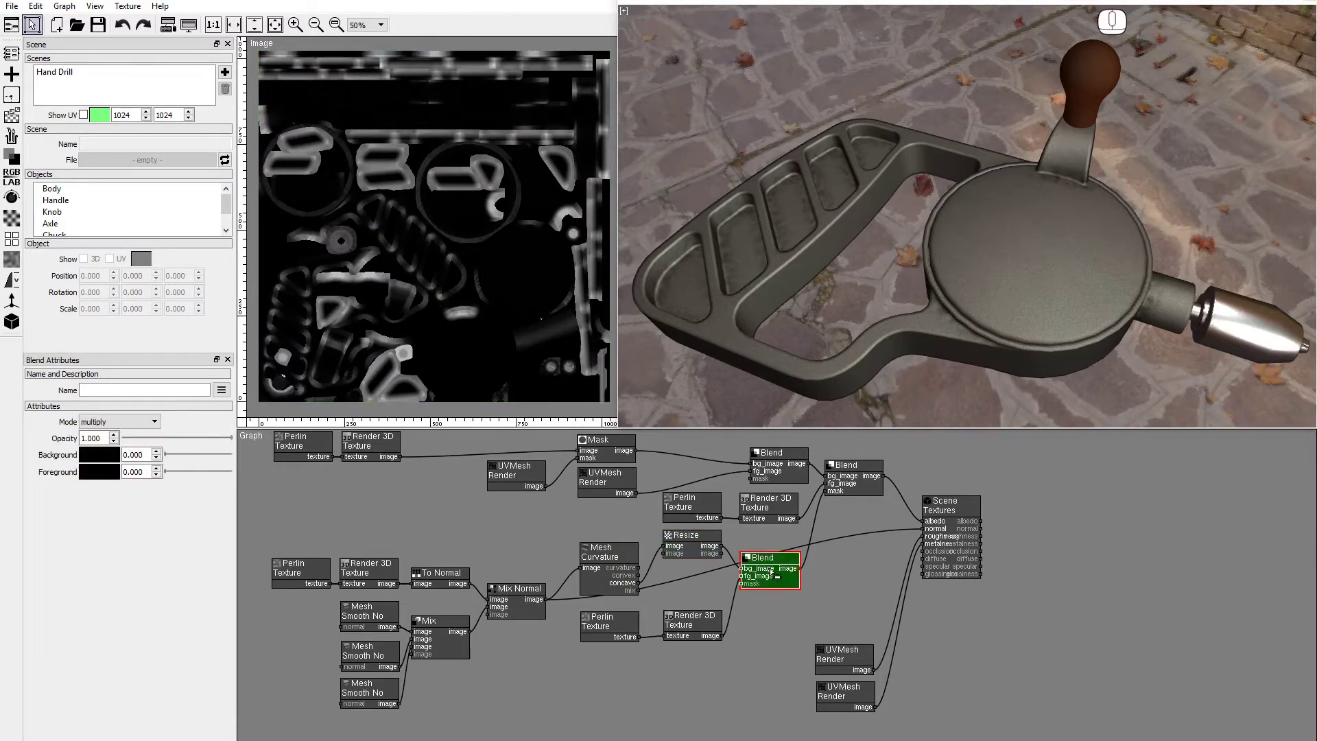
double_click(18, 127)
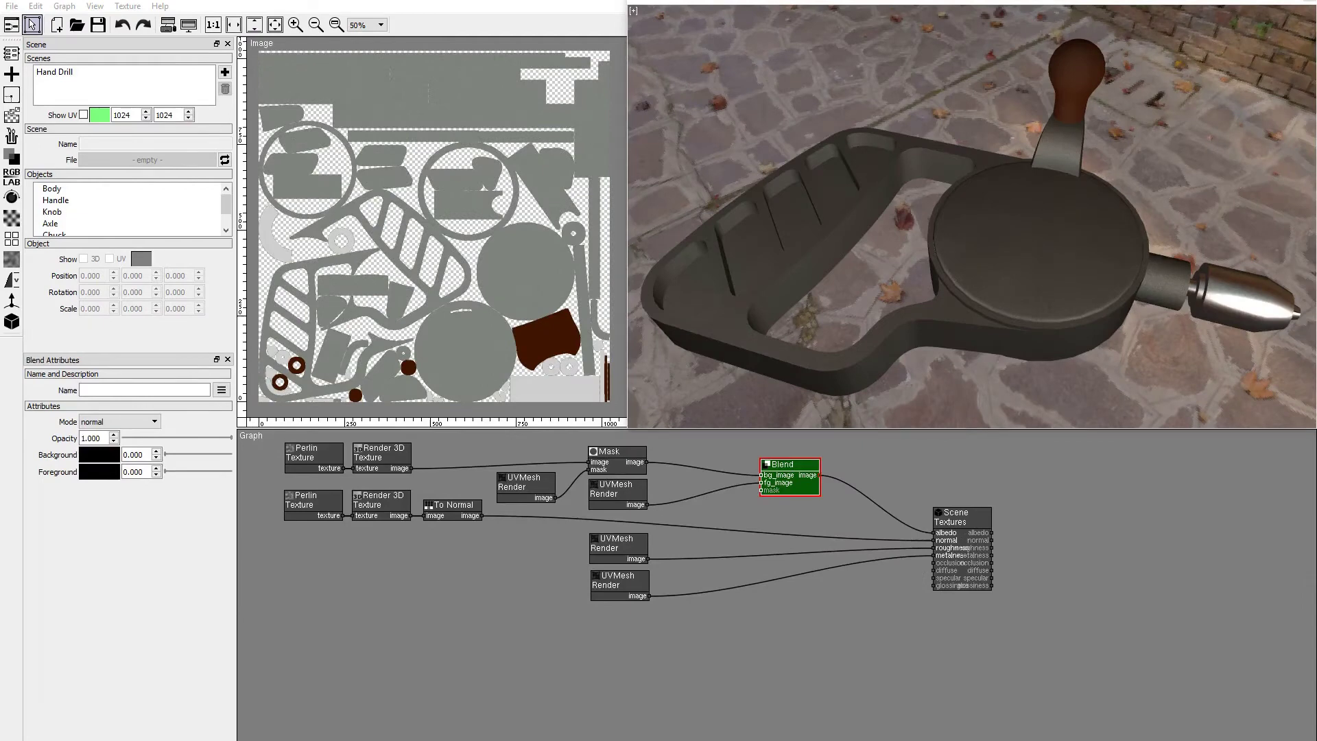
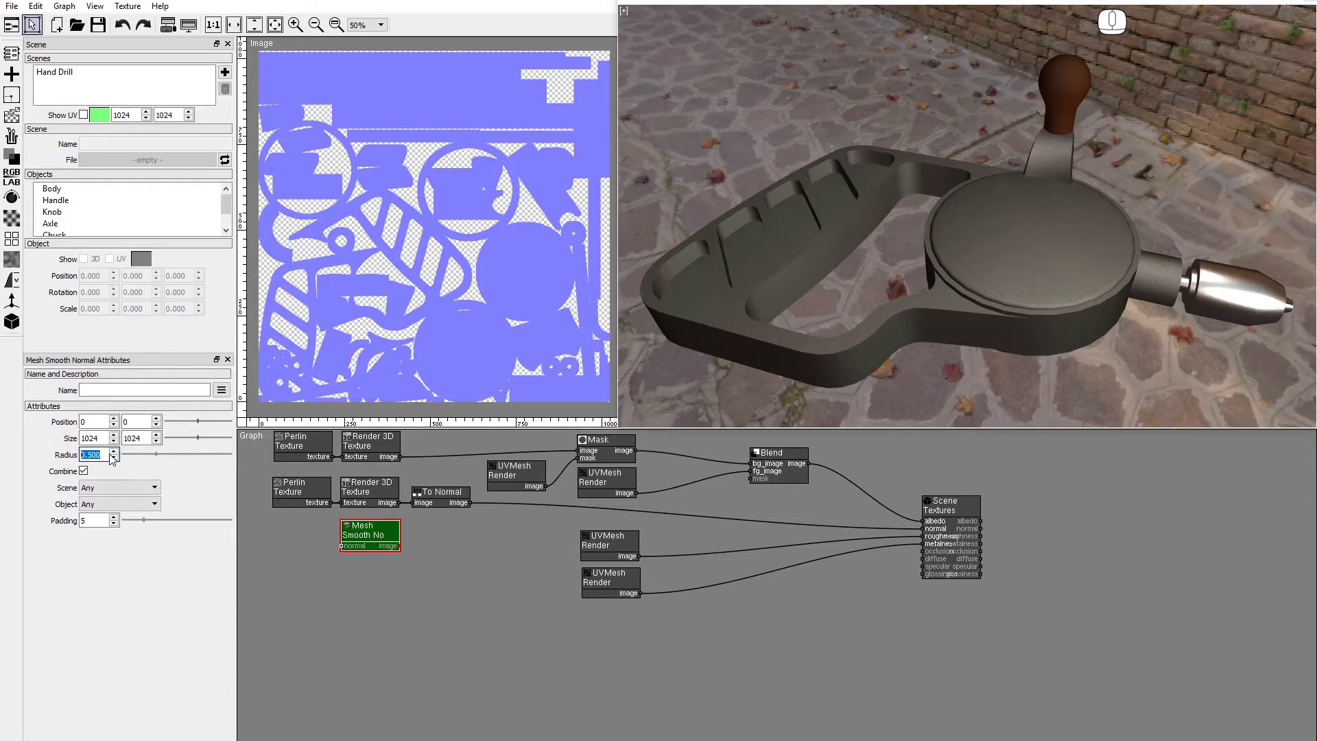
- Commit the Mesh Smooth Normal bevel radius and reposition in the graph for the next node
left_click(8, 161)
left_click_drag(144, 161, 418, 539)
- Add a Mix node and feed the normal map into the Mix Normal node
left_click(16, 304)
left_click_drag(76, 400, 492, 506)
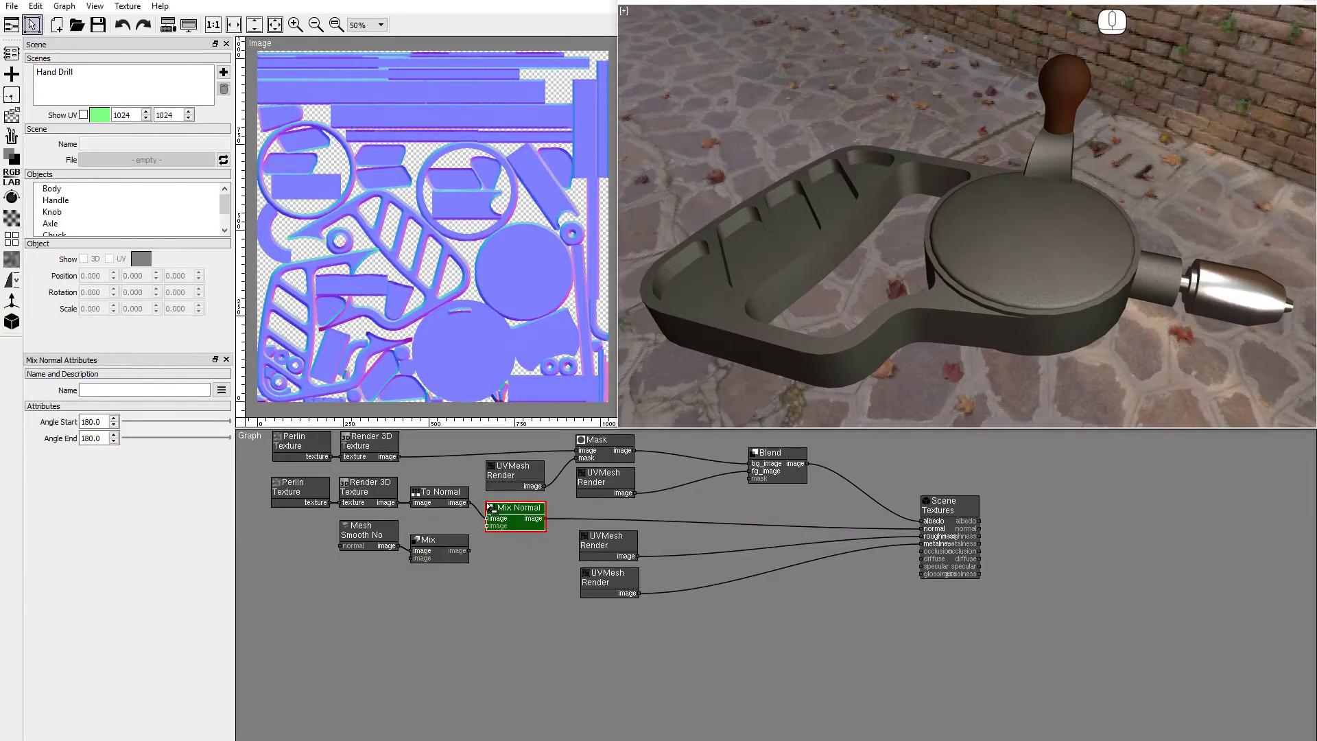
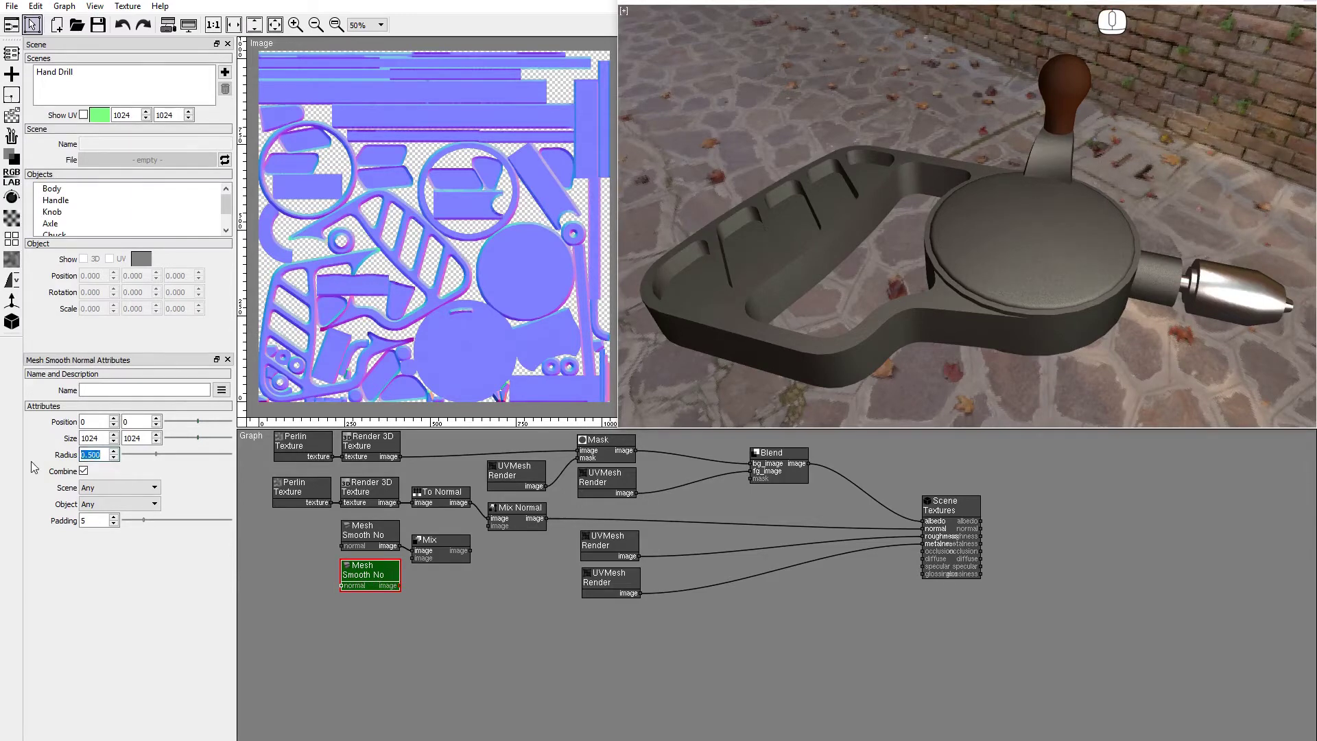
- Give the second bevel radius 1.0, scene Hand Drill and object Body
key("1")
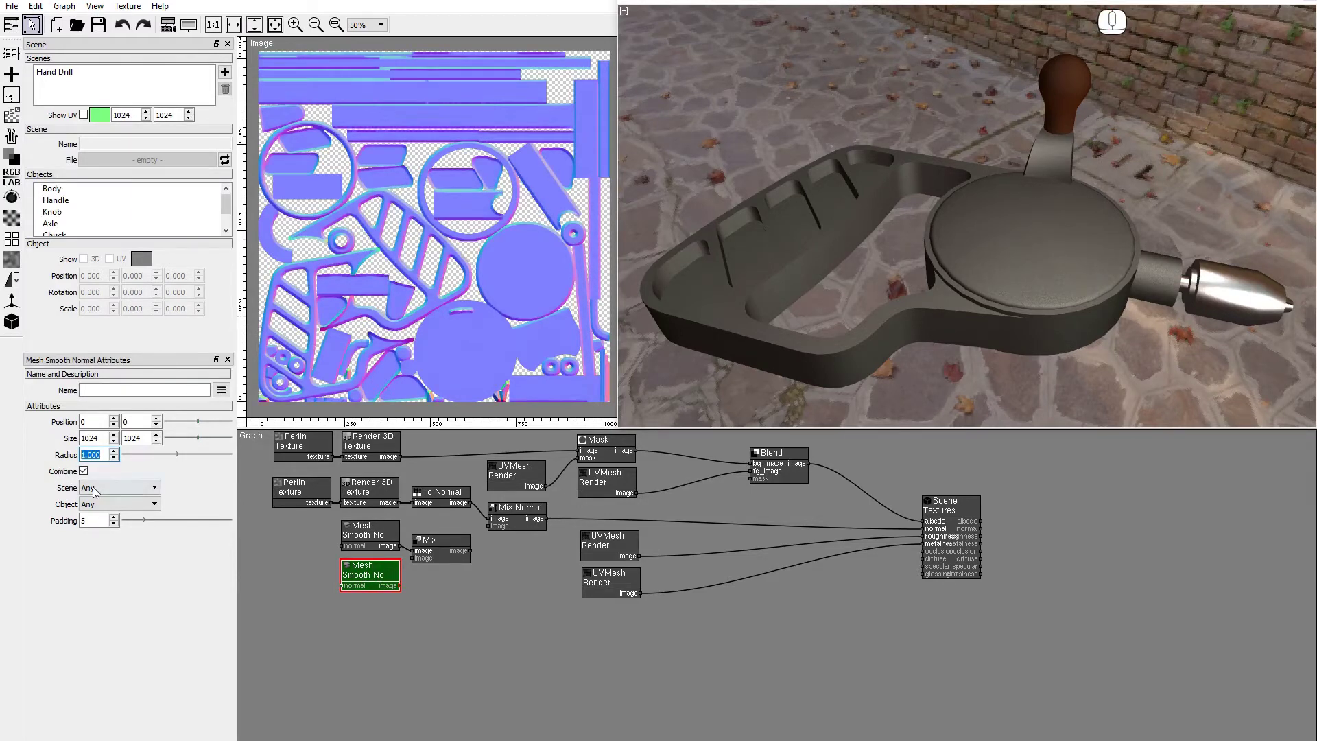
left_click(97, 491)
left_click(99, 512)
left_click(100, 511)
left_click(97, 528)
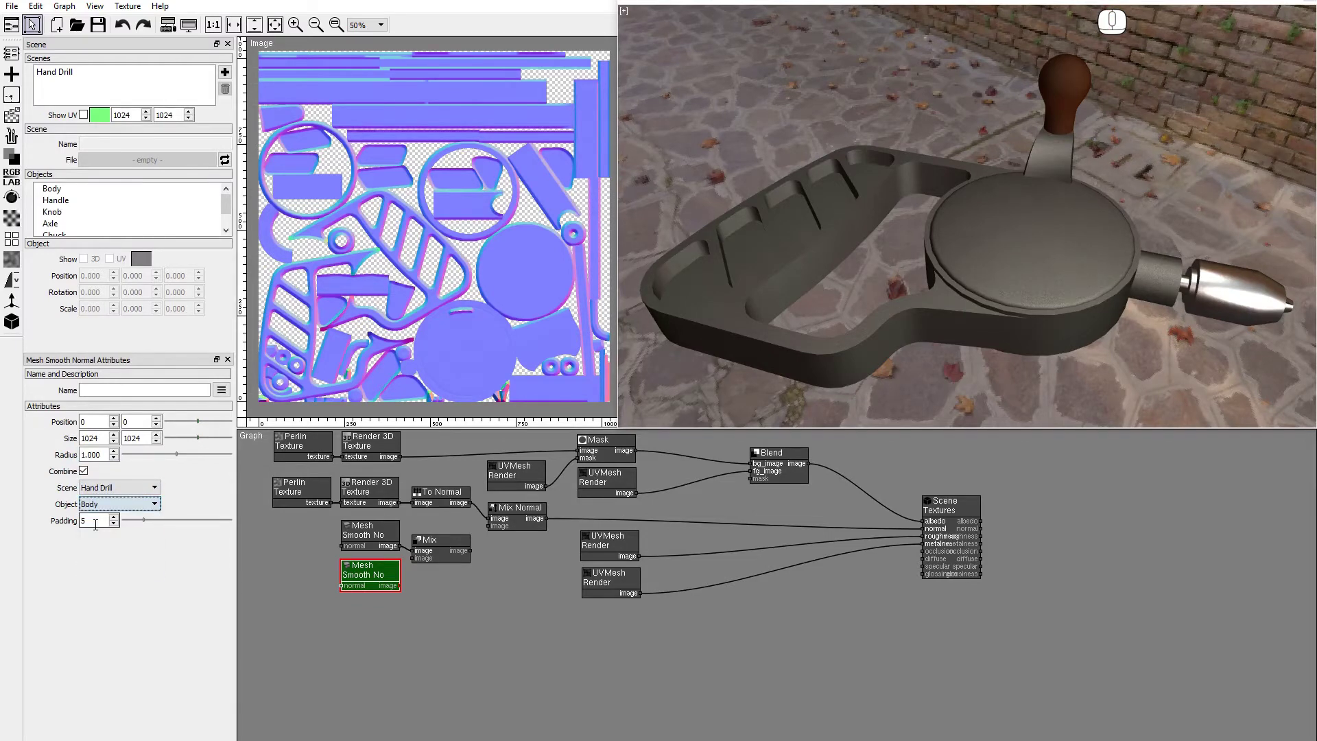
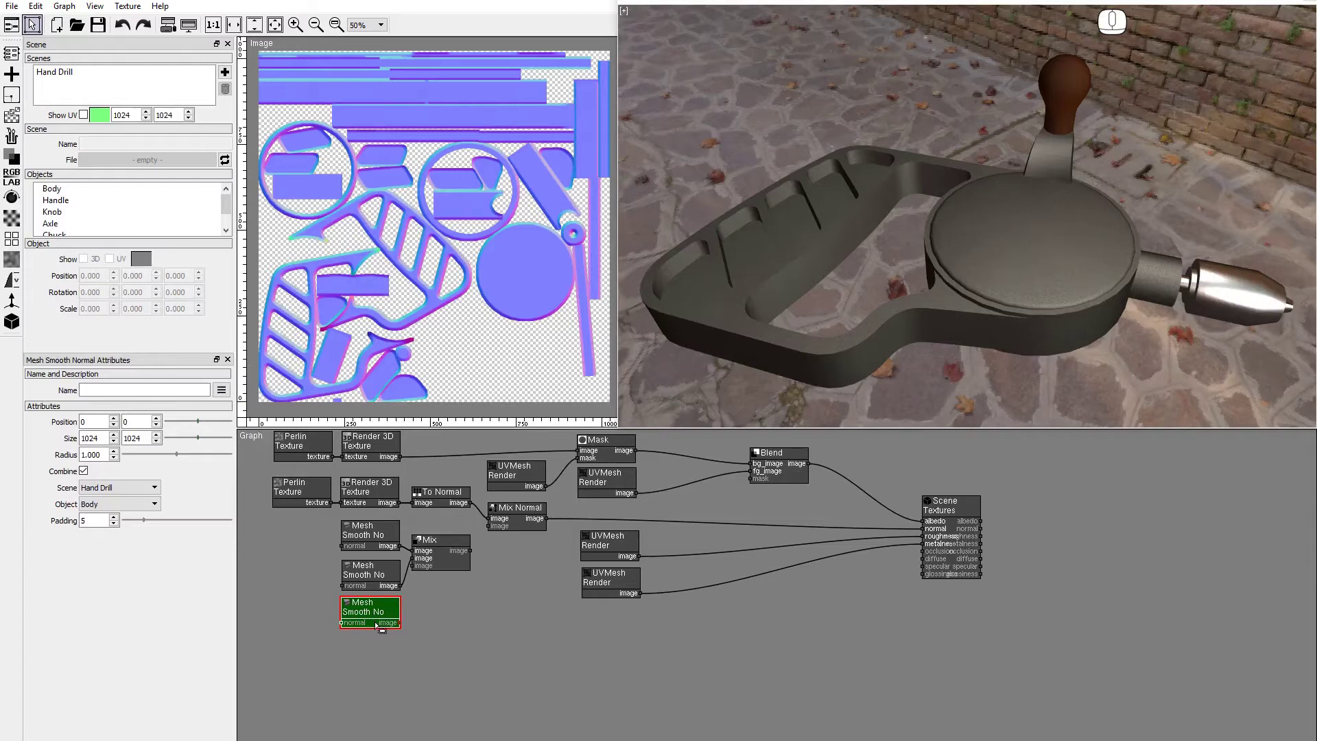
- Assign the third Mesh Smooth Normal bevel to the Handle object
left_click(119, 508)
left_click(114, 541)
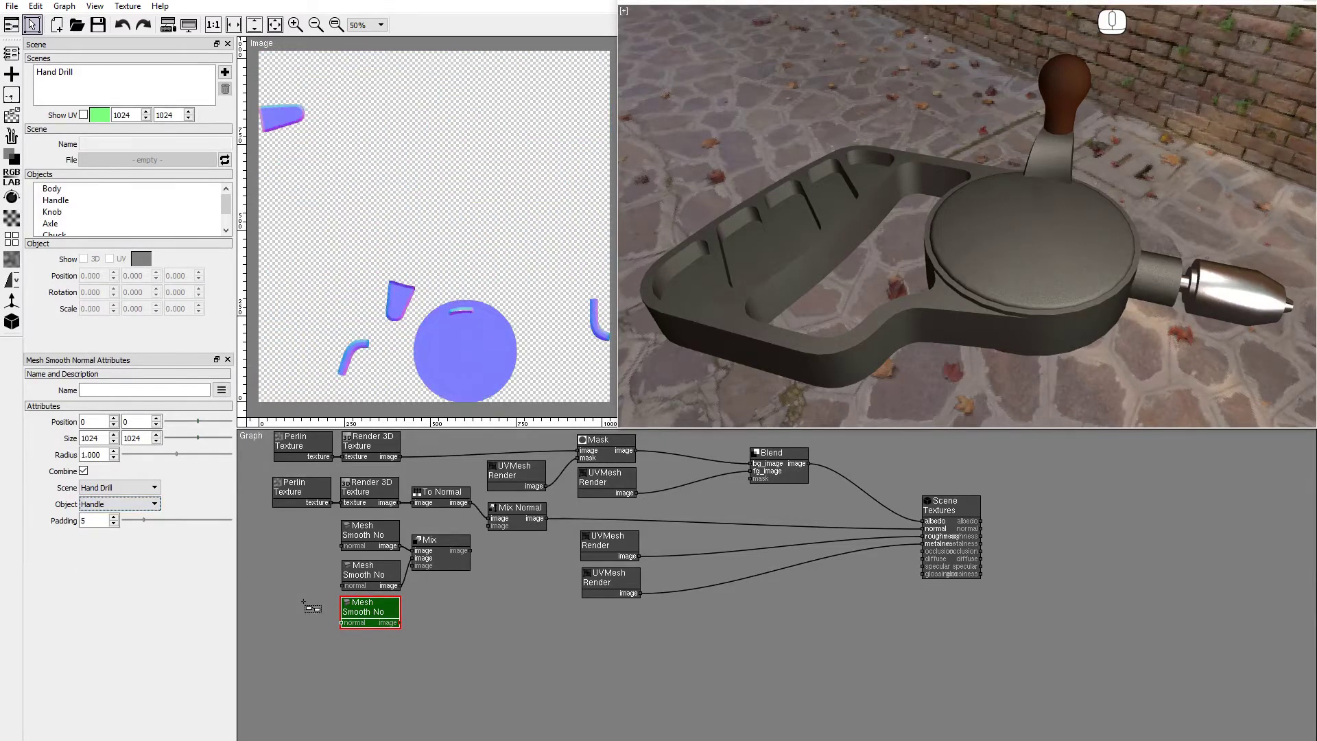
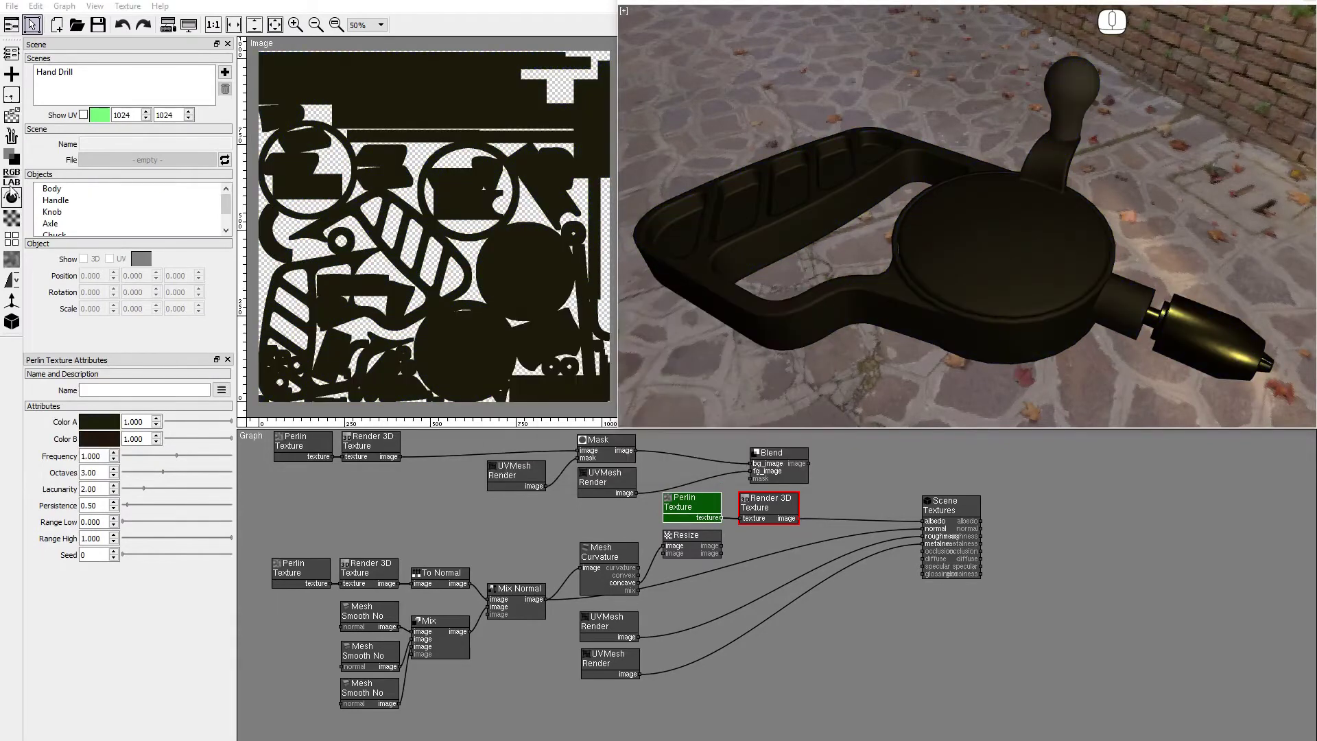
- Add a Blend node with Perlin dirt as foreground and the resized curvature as mask
left_click(16, 165)
left_click(66, 164)
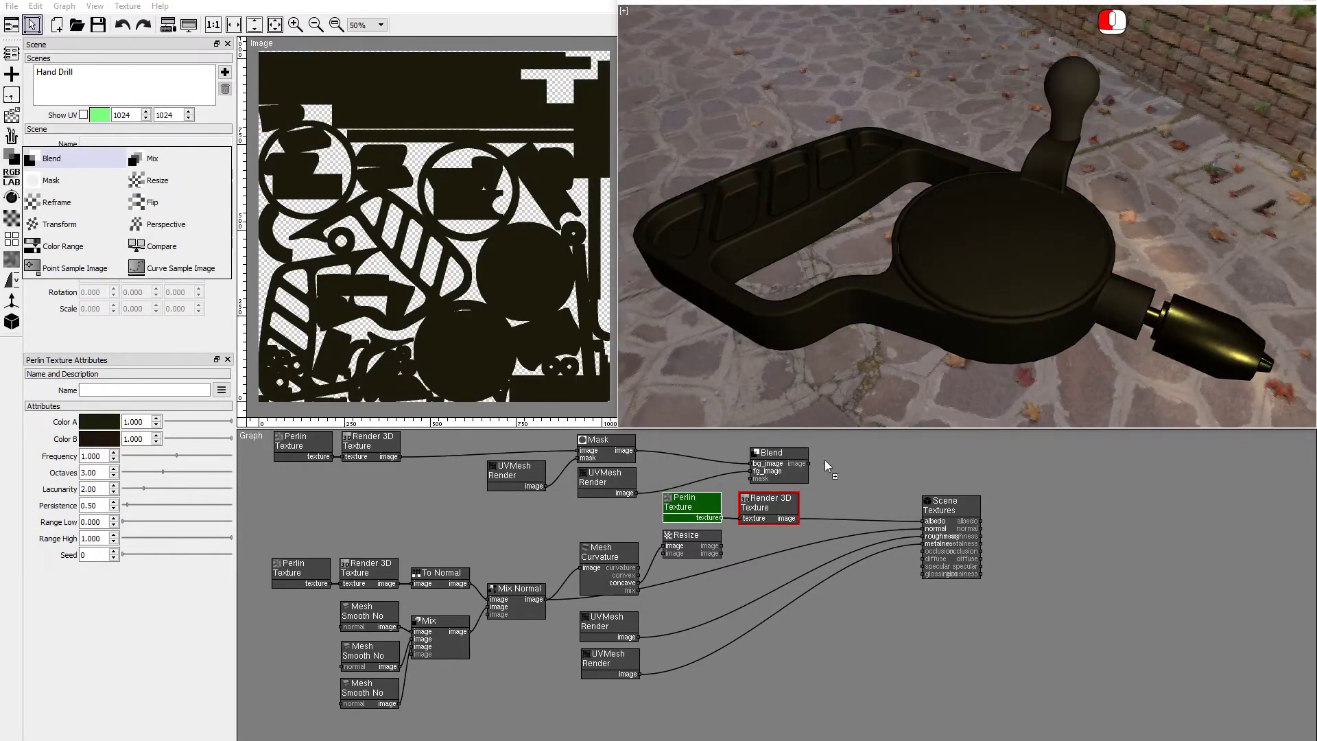
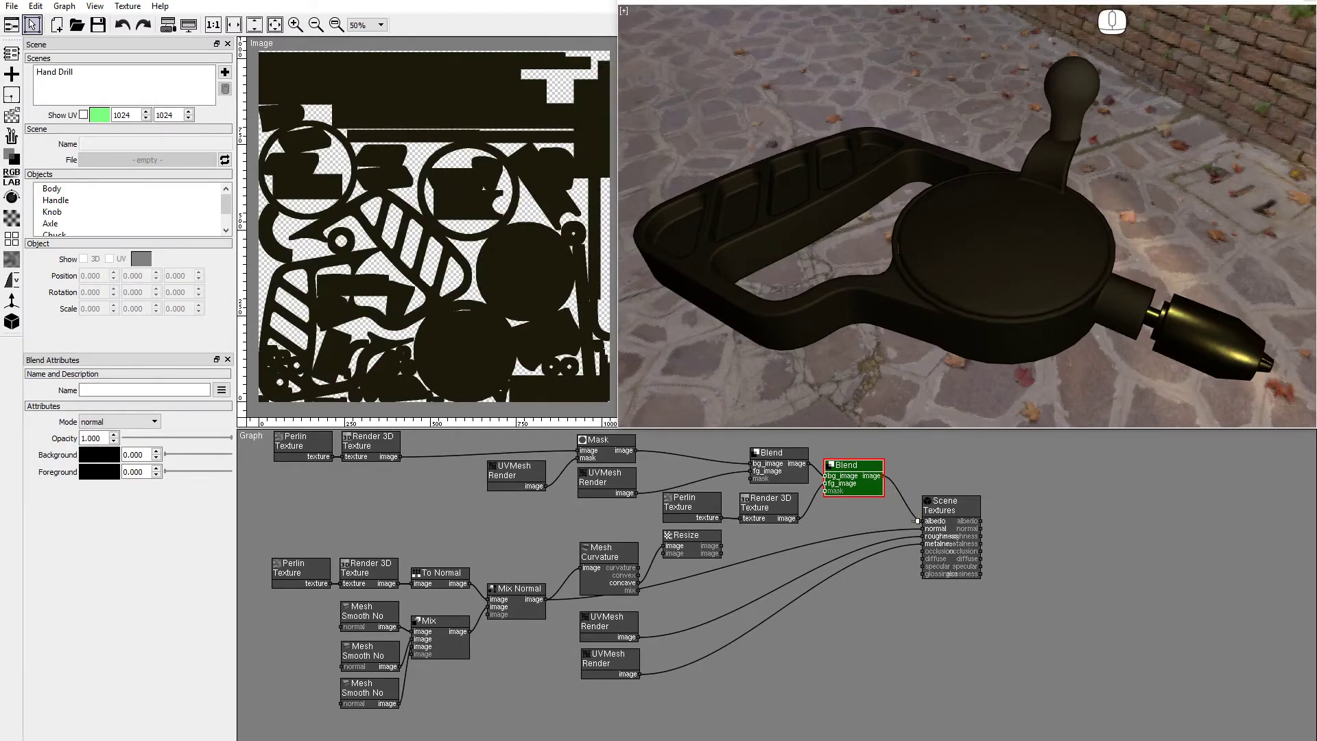
left_click_drag(955, 334, 985, 336)
left_click_drag(984, 336, 1076, 355)
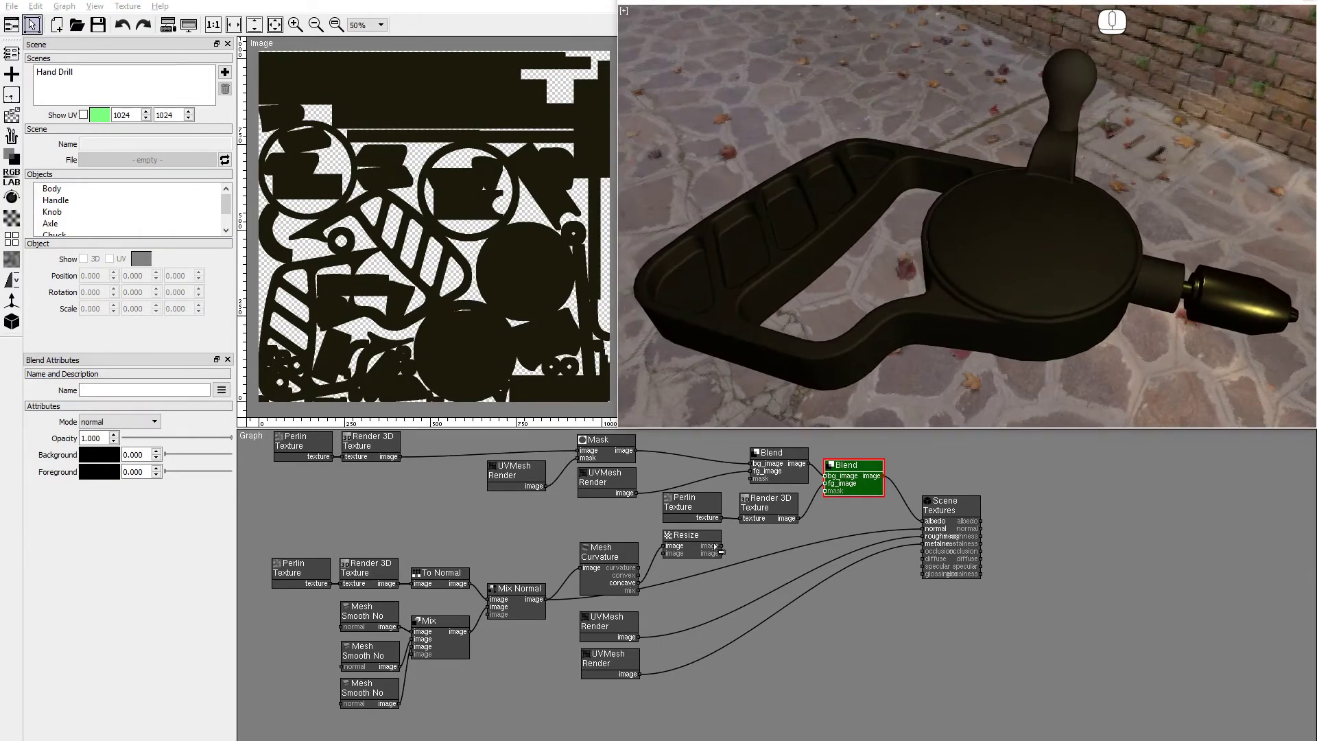
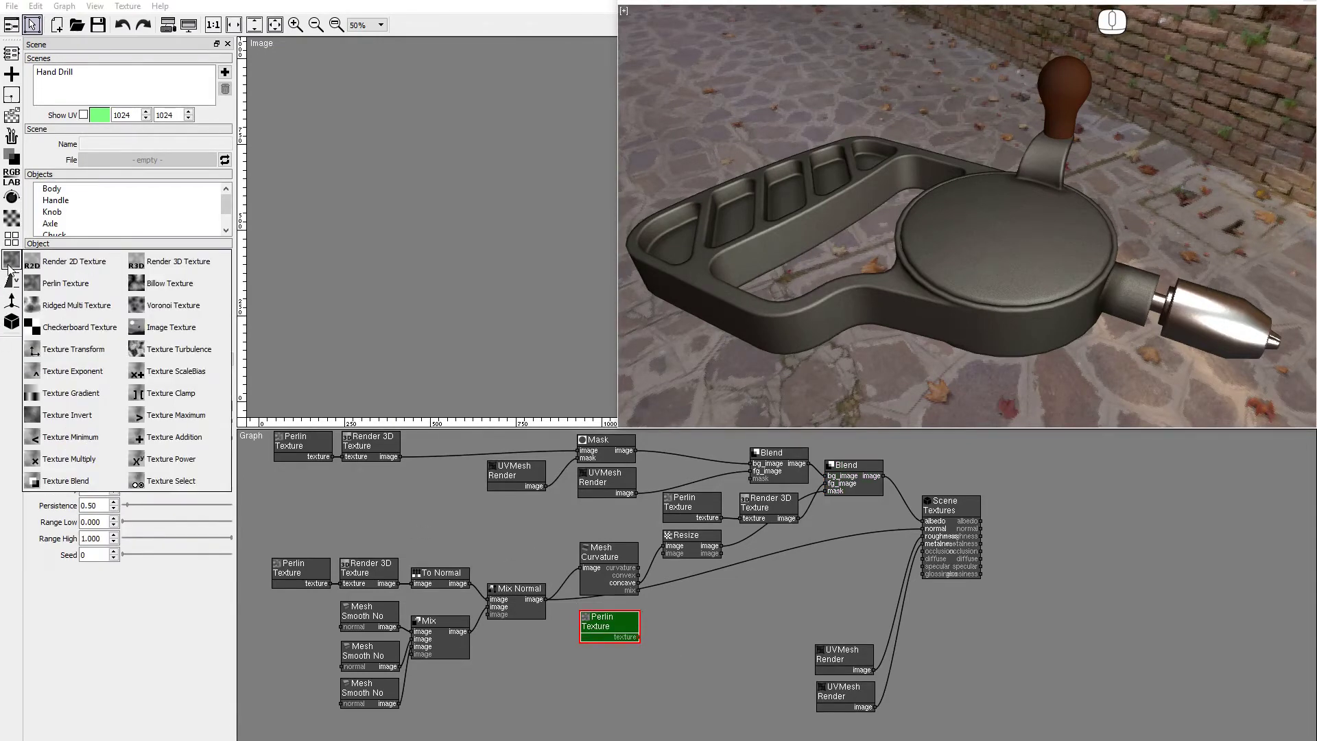
- Add a Render 3D Texture node to render the second Perlin noise
left_click(162, 263)
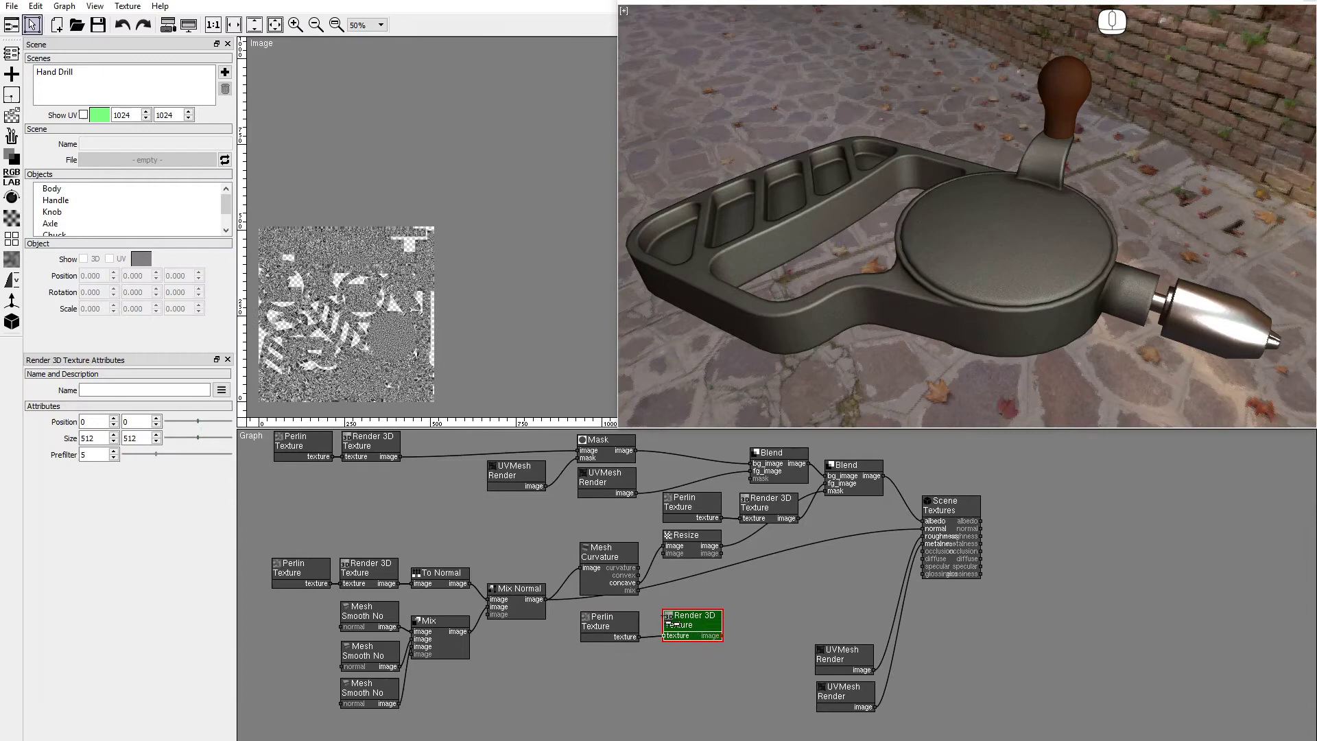
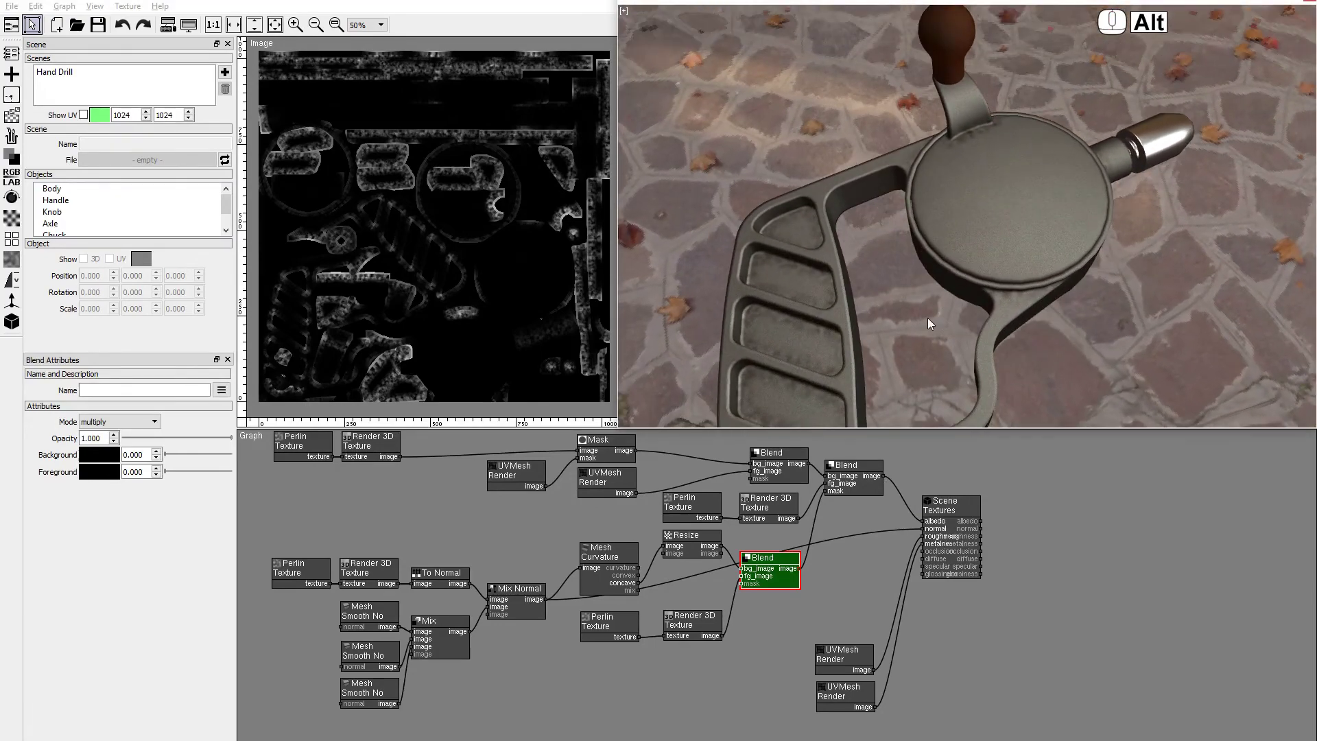
left_click_drag(1039, 332, 957, 327)
left_click_drag(1032, 196, 1021, 215)
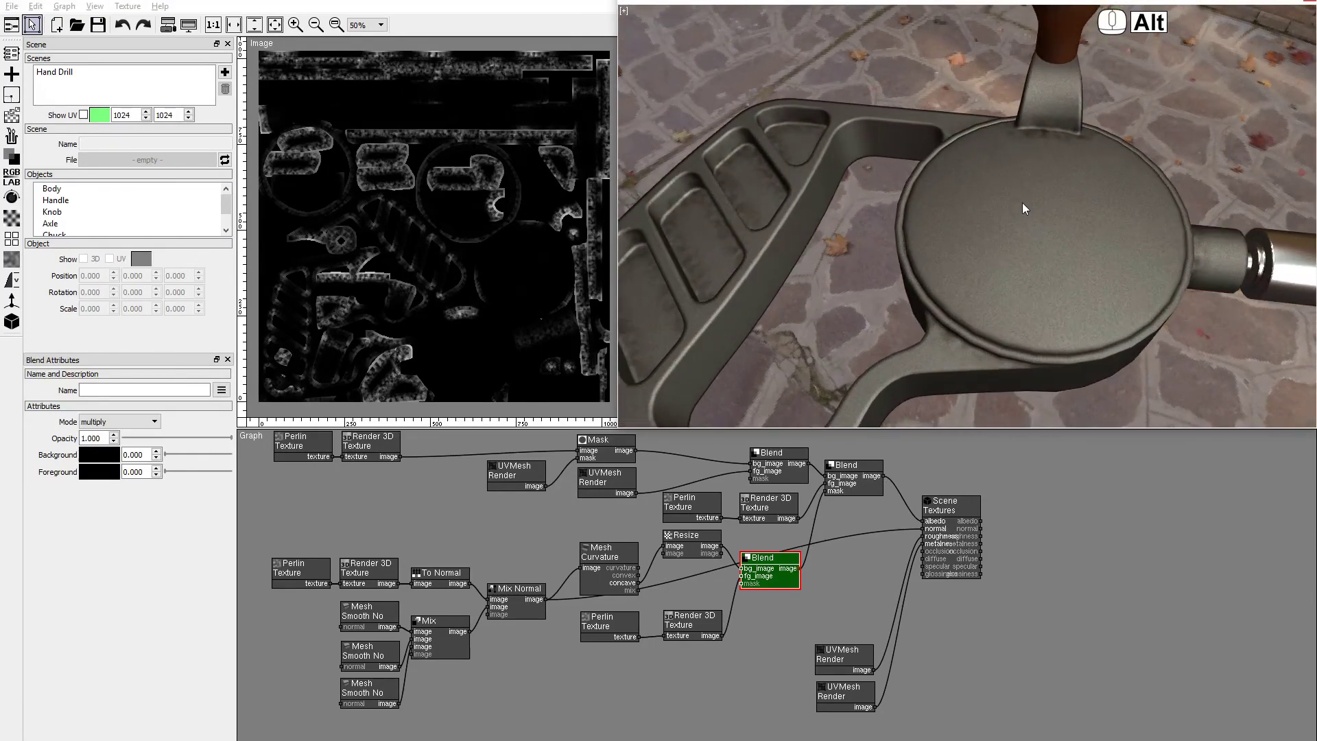
left_click_drag(1022, 210, 883, 210)
left_click_drag(1004, 293, 916, 281)
left_click_drag(813, 270, 906, 284)
left_click_drag(940, 293, 942, 269)
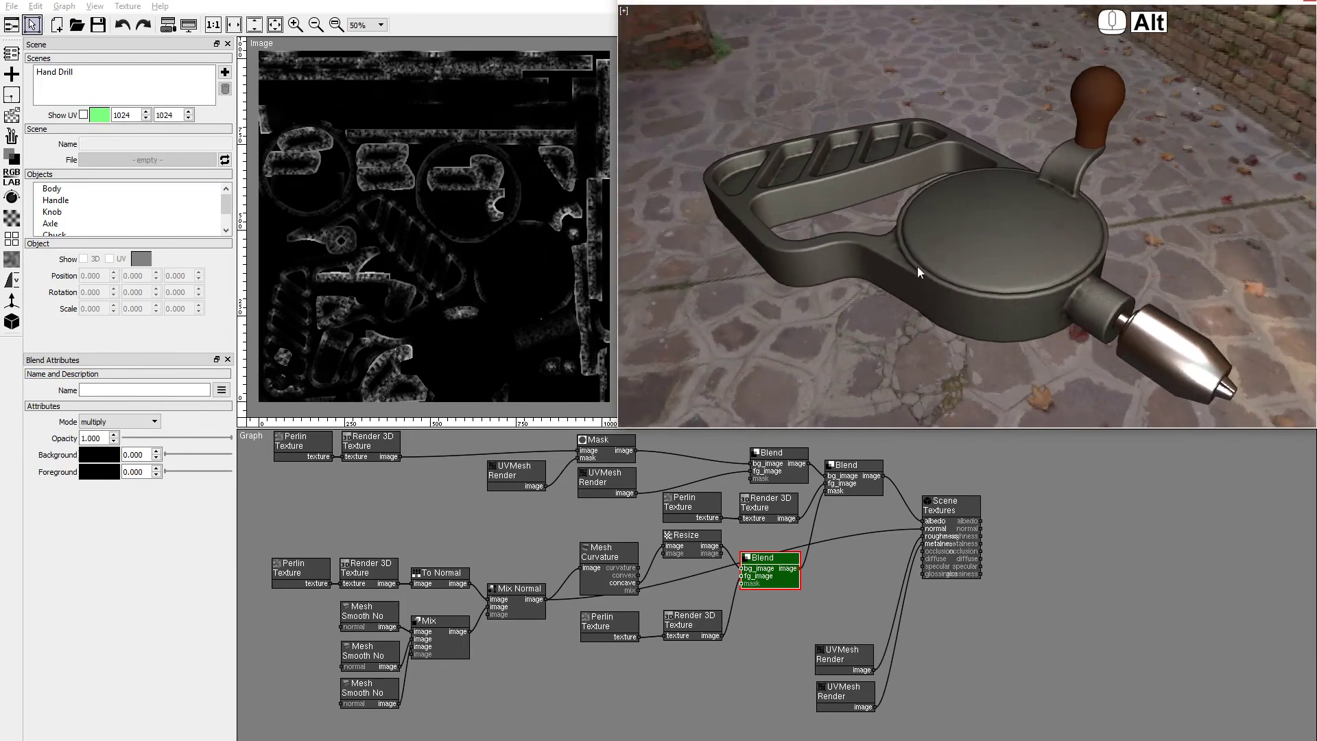
left_click_drag(872, 278, 1024, 286)
left_click_drag(997, 289, 1025, 269)
left_click_drag(931, 287, 836, 289)
left_click_drag(914, 272, 906, 292)
right_click(911, 290)
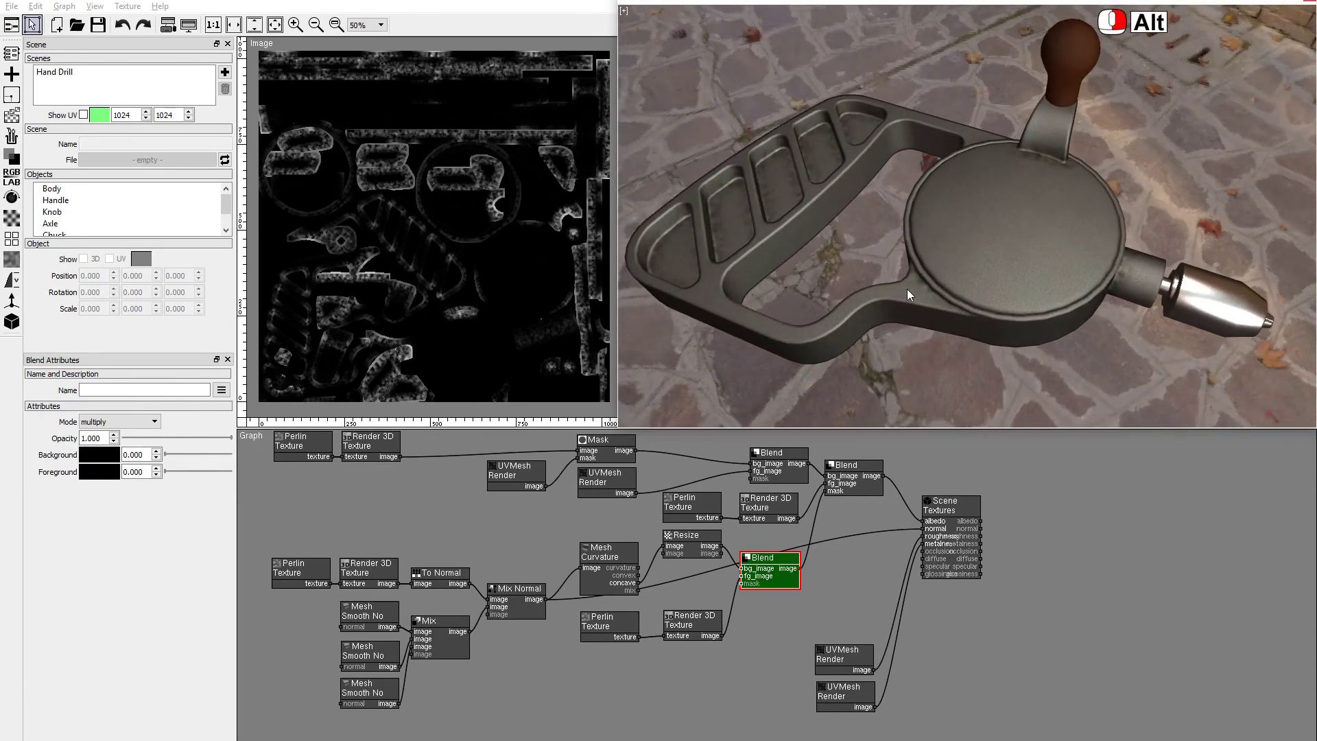
left_click_drag(890, 304, 919, 339)
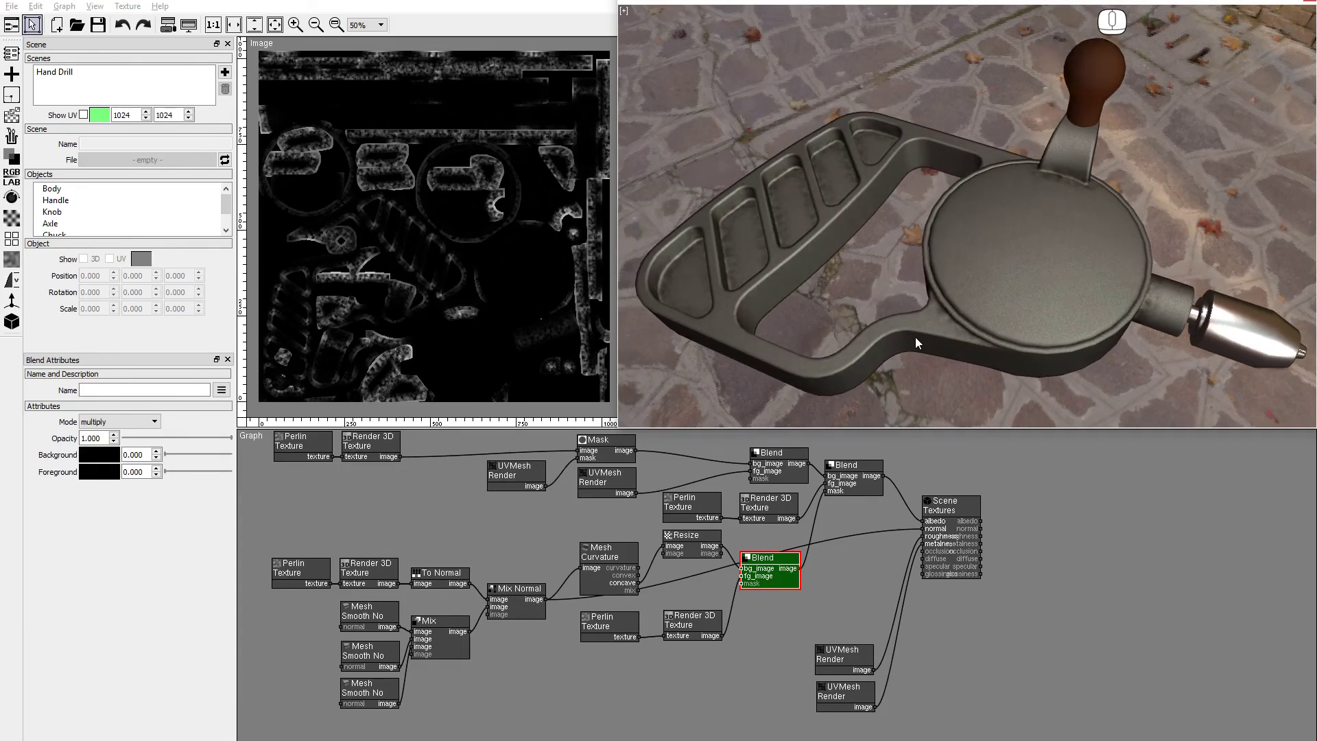